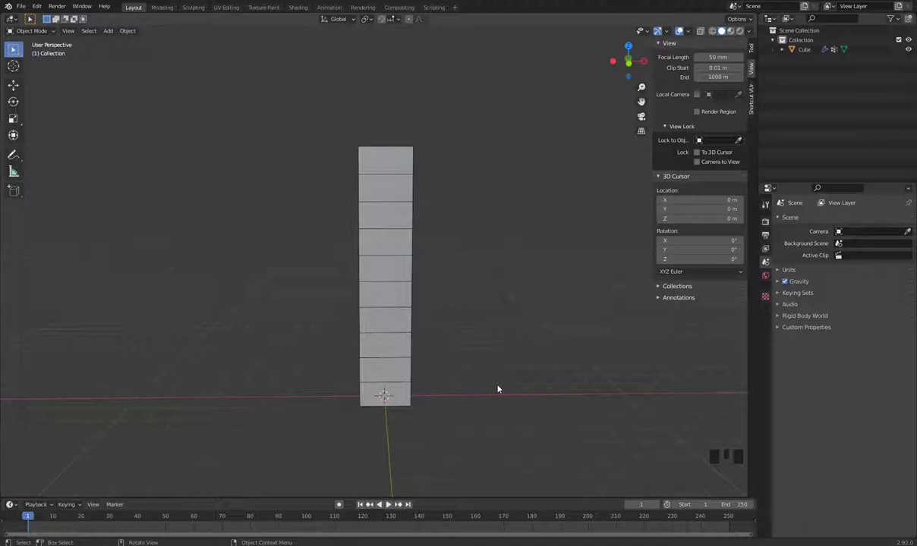
- Orbit and zoom around the tall segmented cube to frame its base
{"action": "left_click_drag", "start_coordinate": [453, 231], "coordinate": [457, 257]}
{"action": "scroll", "scroll_direction": "up", "scroll_amount": 3}
{"action": "scroll", "scroll_direction": "down", "scroll_amount": 3}
{"action": "left_click_drag", "start_coordinate": [462, 334], "coordinate": [447, 408]}
- Add a single-bone armature at the world origin and check it through the cube in X-ray
{"action": "key", "text": "shift+a"}
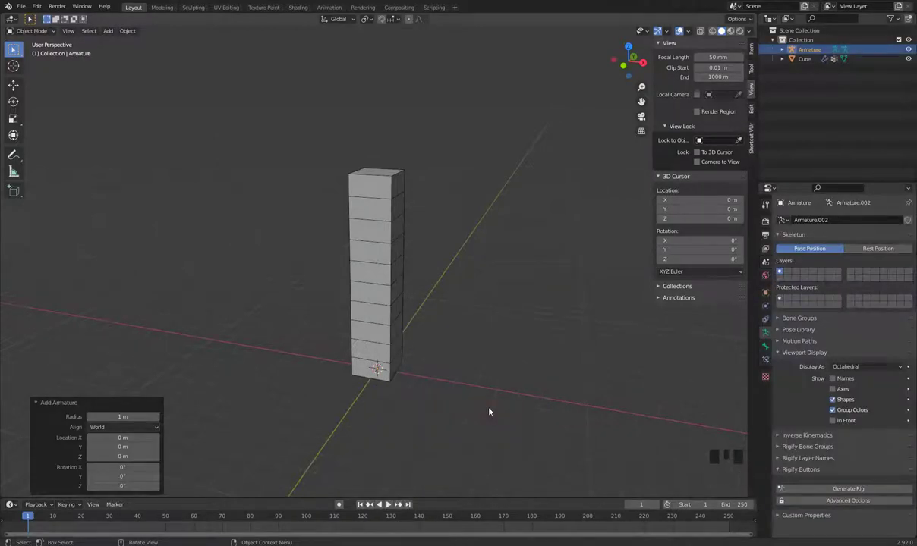
{"action": "left_click_drag", "start_coordinate": [503, 384], "coordinate": [512, 376]}
{"action": "key", "text": "alt+z"}
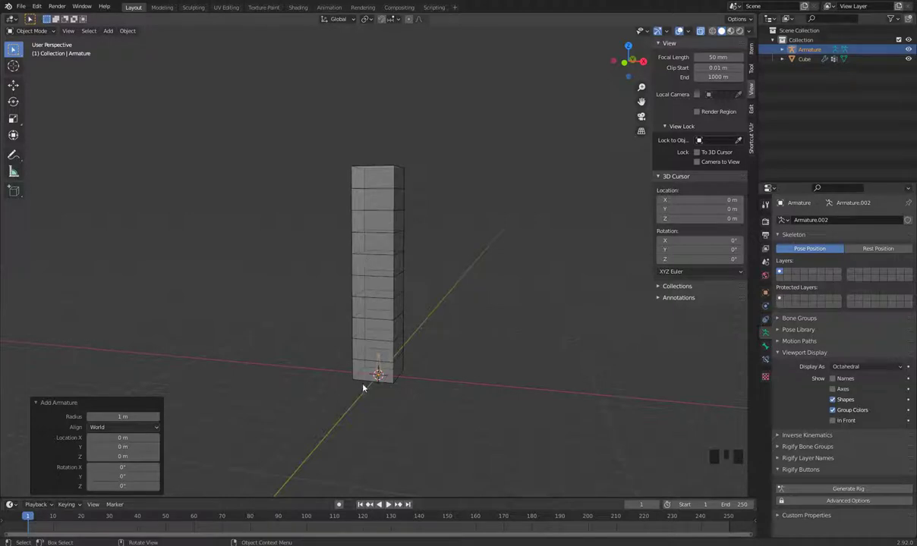
{"action": "key", "text": "alt+z"}
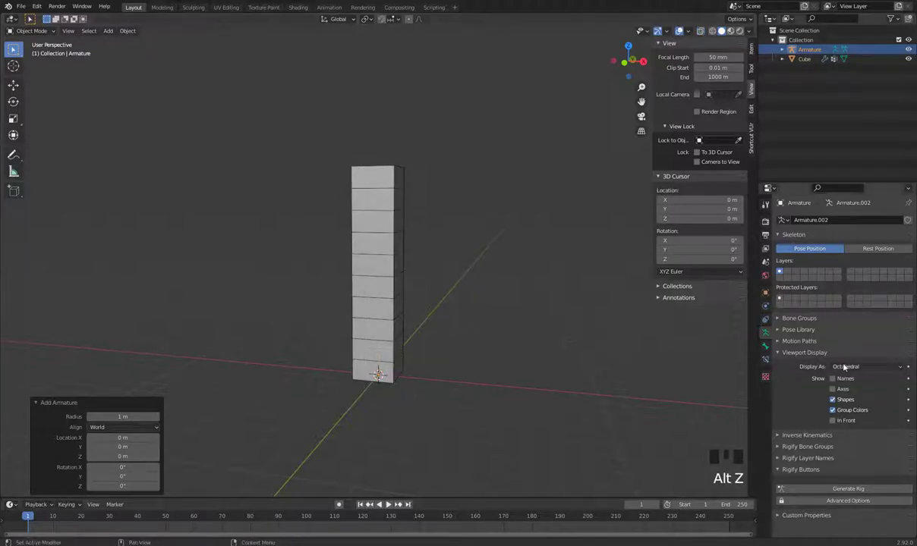
{"action": "left_click_drag", "start_coordinate": [850, 366], "coordinate": [772, 334]}
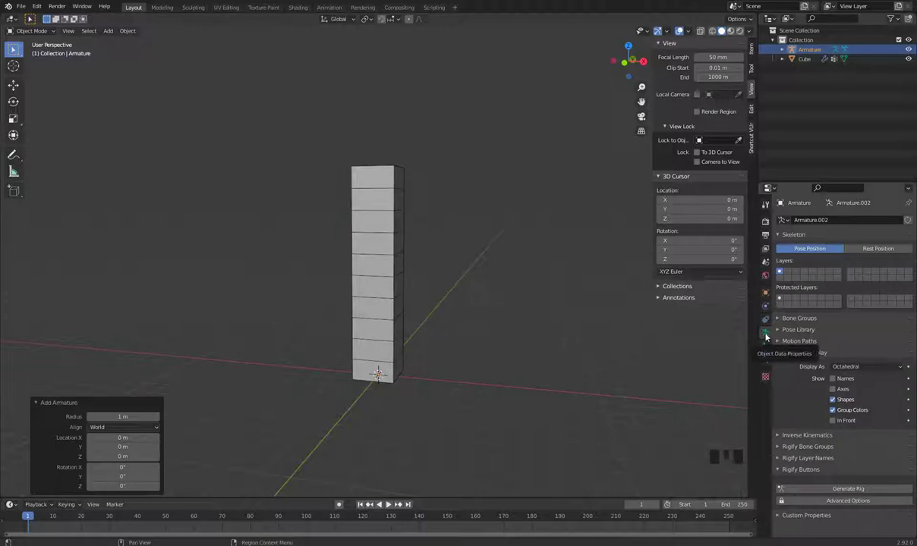
- Enable In Front in the armature's Viewport Display and switch to front orthographic view
{"action": "left_click", "coordinate": [839, 425]}
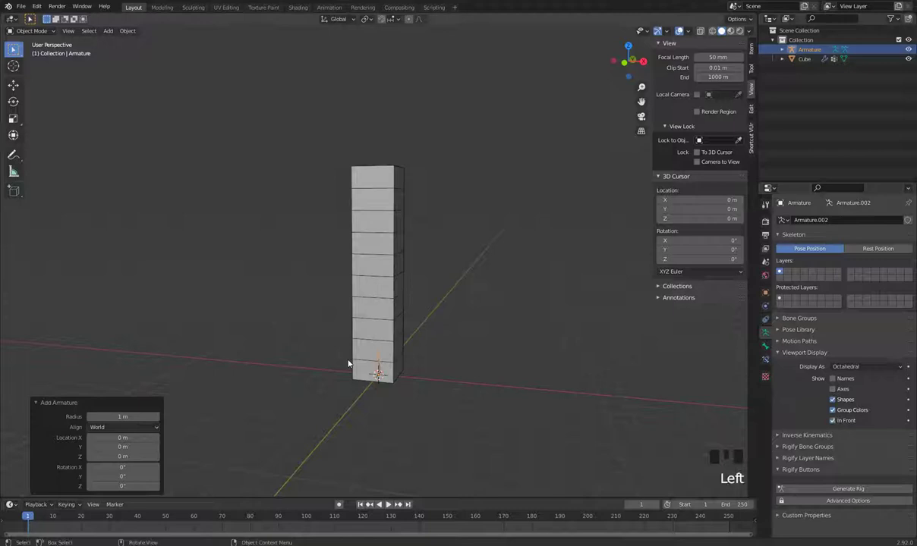
{"action": "left_click_drag", "start_coordinate": [392, 366], "coordinate": [360, 368]}
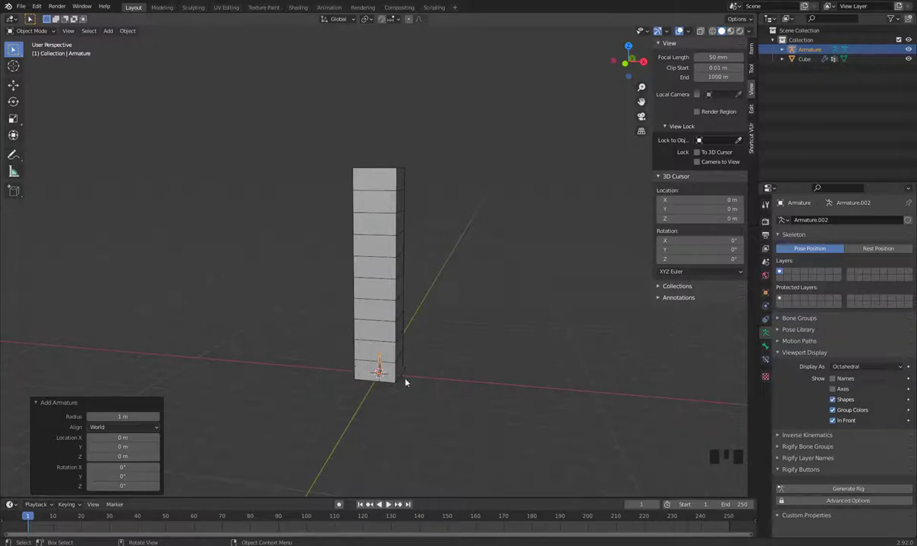
{"action": "key", "text": "KP_1"}
{"action": "scroll", "scroll_direction": "up", "scroll_amount": 3}
{"action": "left_click_drag", "start_coordinate": [466, 389], "coordinate": [392, 383]}
{"action": "scroll", "scroll_direction": "up", "scroll_amount": 3}
{"action": "left_click", "coordinate": [382, 370]}
{"action": "left_click", "coordinate": [382, 370]}
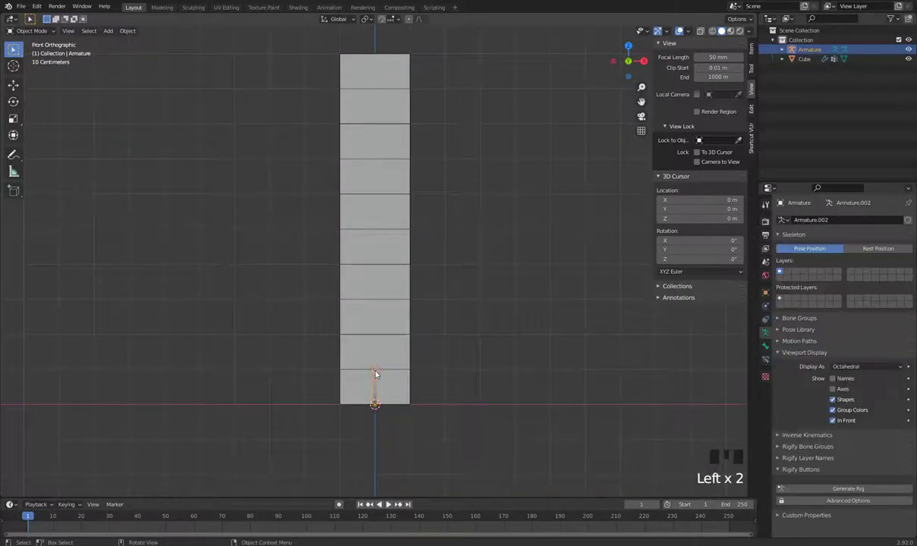
- In Edit Mode, stretch the bone's tail to the cube's top and subdivide it into five bones
{"action": "key", "text": "Tab"}
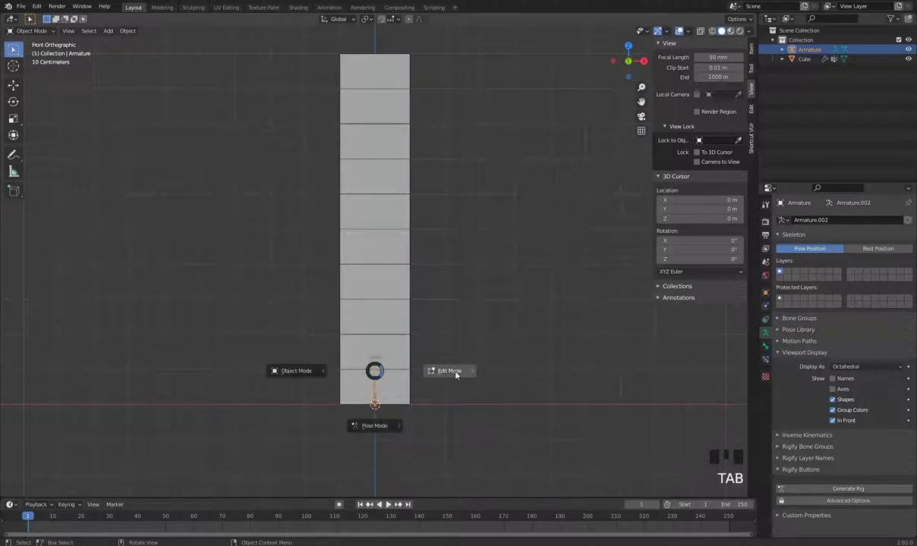
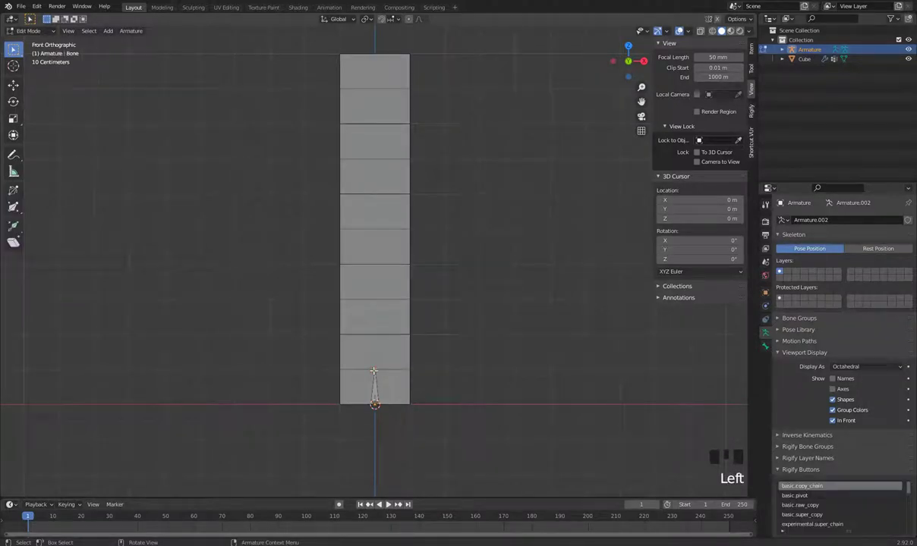
{"action": "key", "text": "e"}
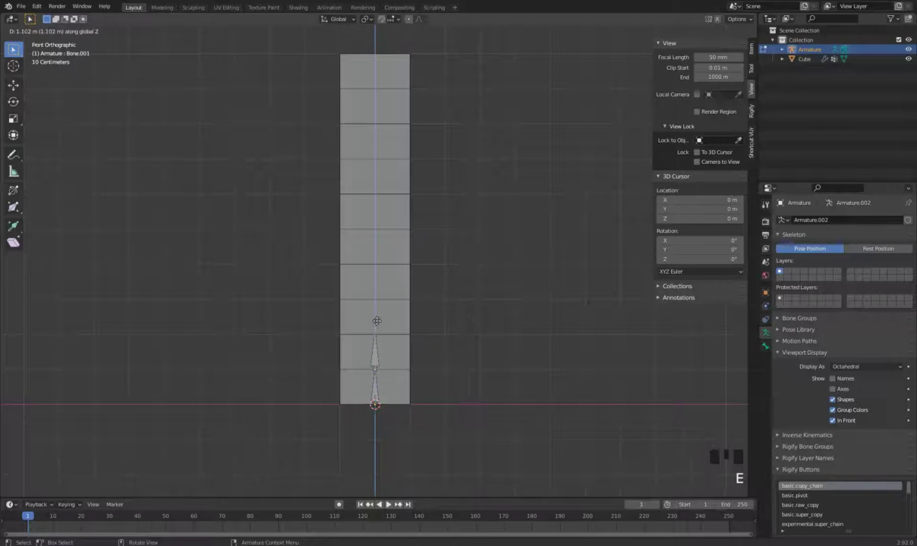
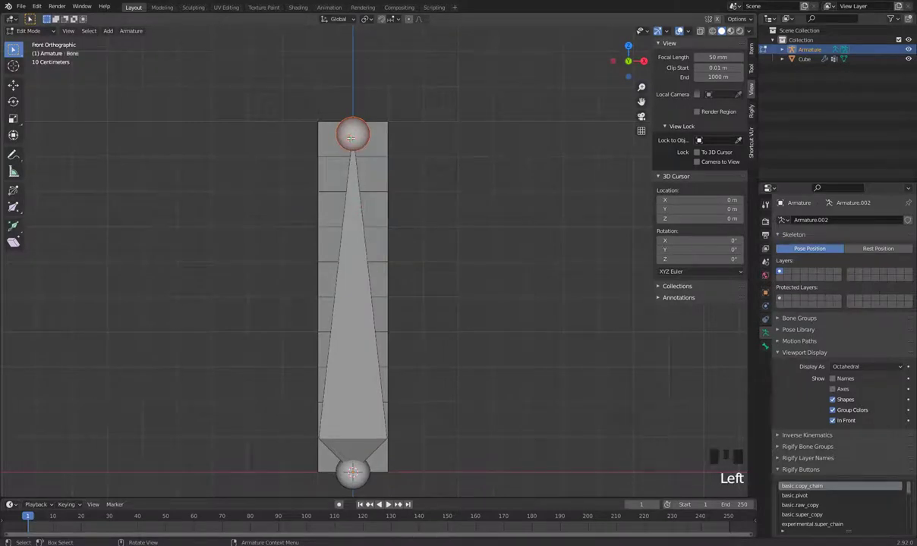
{"action": "key", "text": "g"}
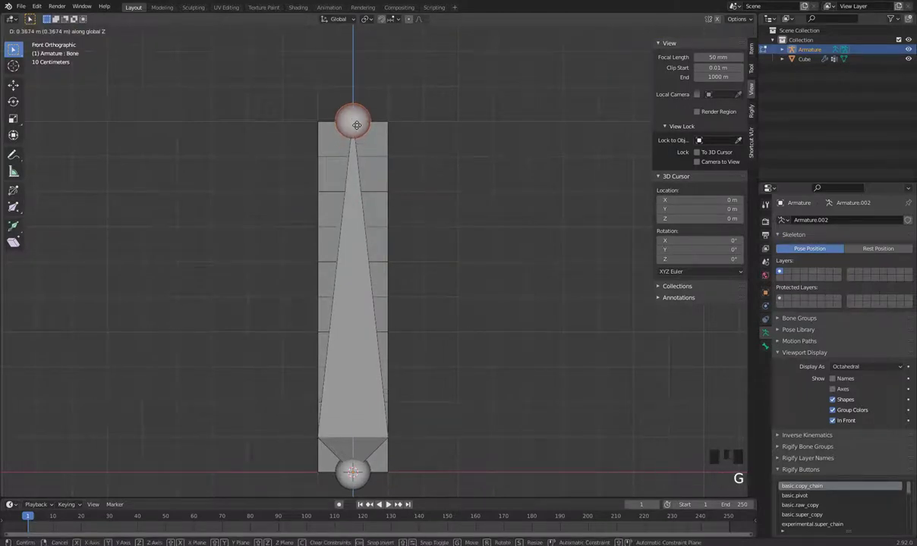
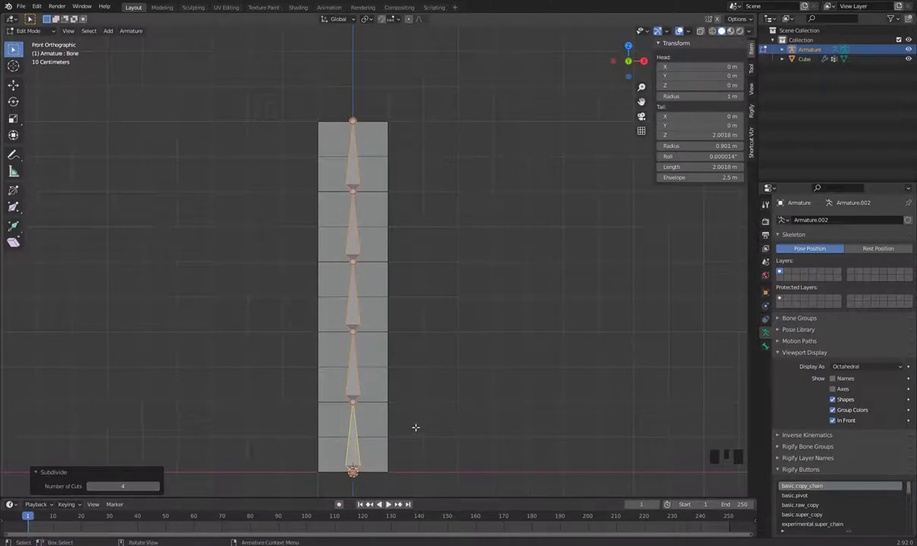
- Parent the cube to the armature with automatic weights via Ctrl+P
{"action": "key", "text": "Tab"}
{"action": "left_click", "coordinate": [501, 295]}
{"action": "left_click_drag", "start_coordinate": [444, 322], "coordinate": [425, 313]}
{"action": "left_click", "coordinate": [426, 313]}
{"action": "left_click", "coordinate": [406, 314]}
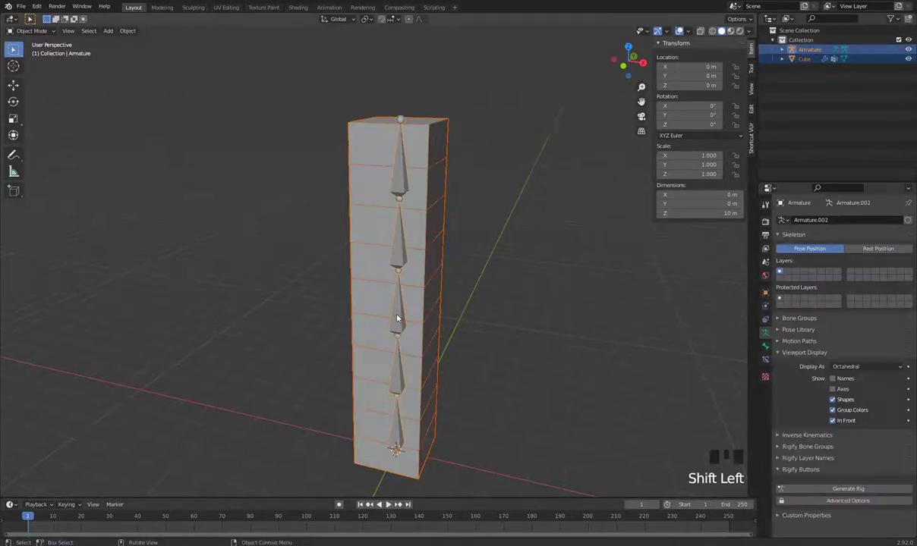
{"action": "key", "text": "ctrl+p"}
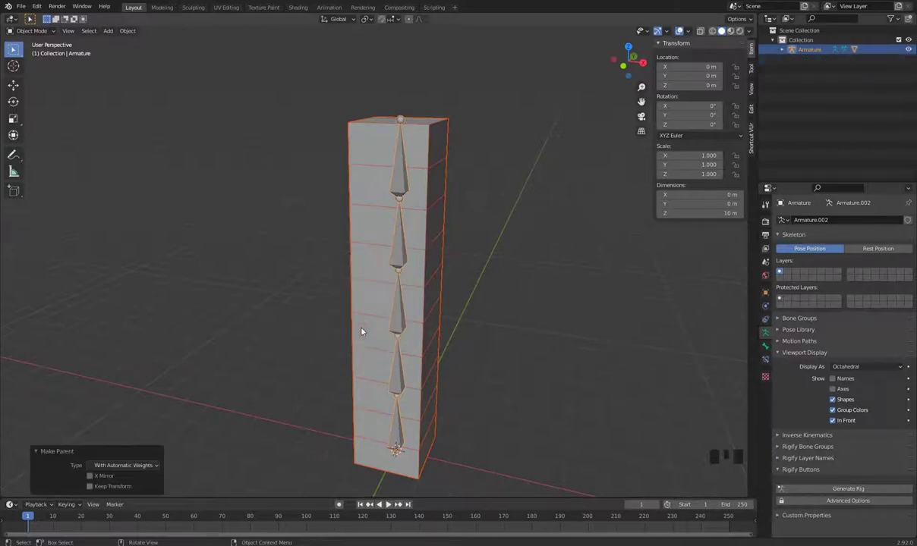
- In Pose Mode from front view, rotate the bones so the cube bends into an S-curve
{"action": "left_click", "coordinate": [570, 359]}
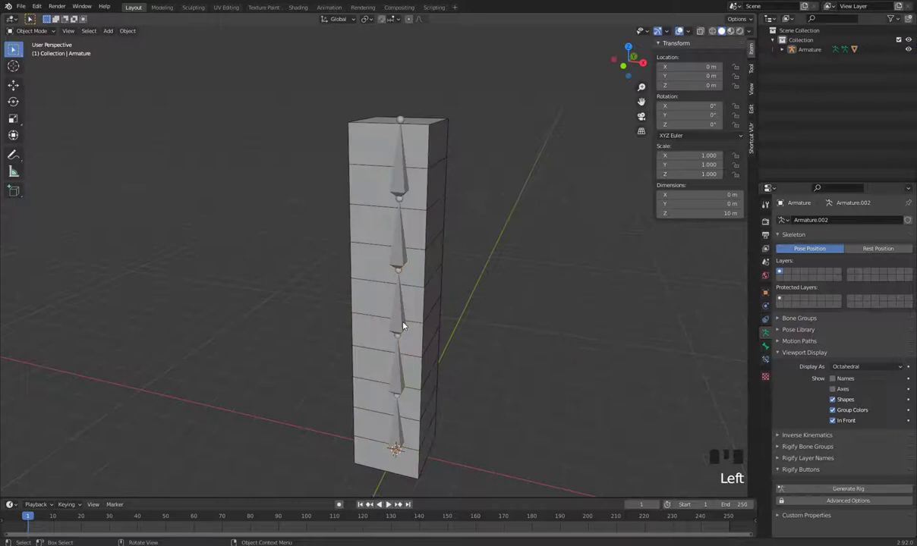
{"action": "left_click", "coordinate": [409, 324]}
{"action": "key", "text": "Tab"}
{"action": "key", "text": "KP_1"}
{"action": "left_click", "coordinate": [408, 379]}
{"action": "key", "text": "r"}
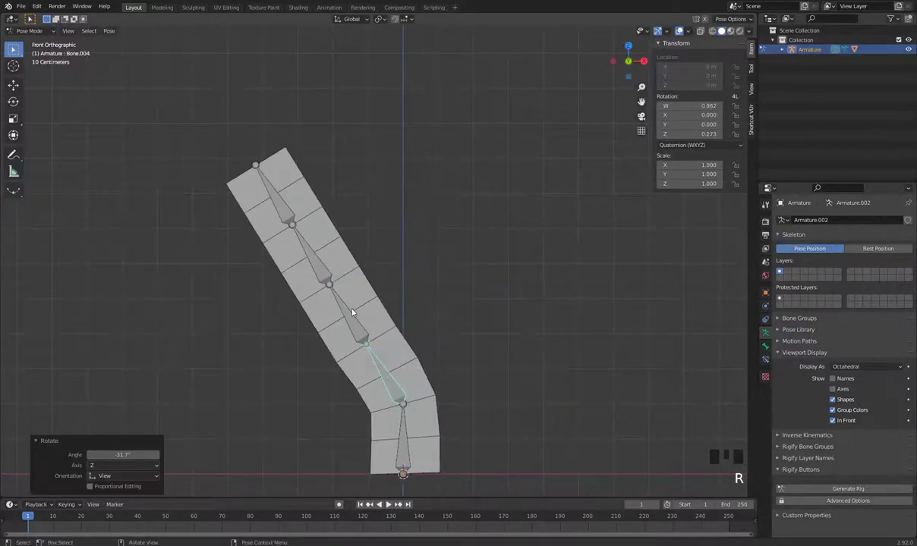
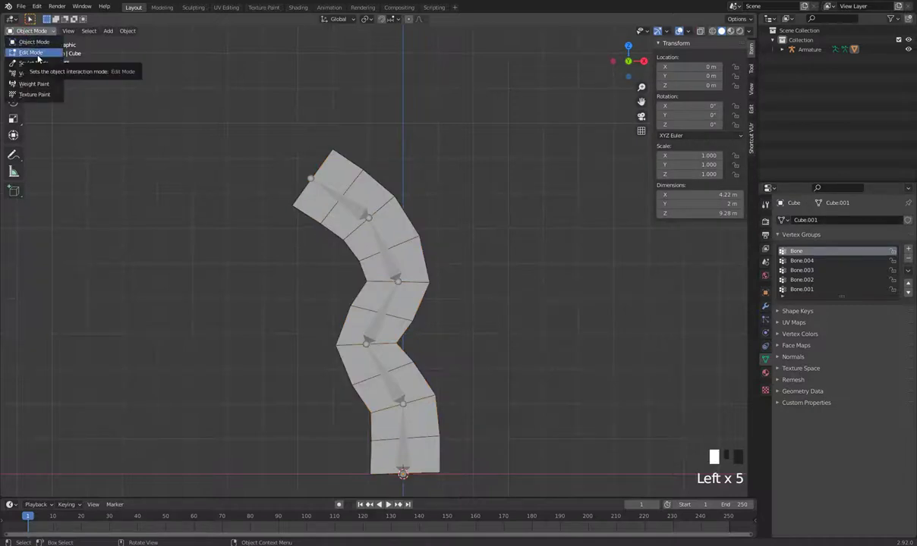
- Put the cube into Edit Mode with Vertex Group Weights shown as a colour gradient
{"action": "left_click_drag", "start_coordinate": [694, 31], "coordinate": [653, 308]}
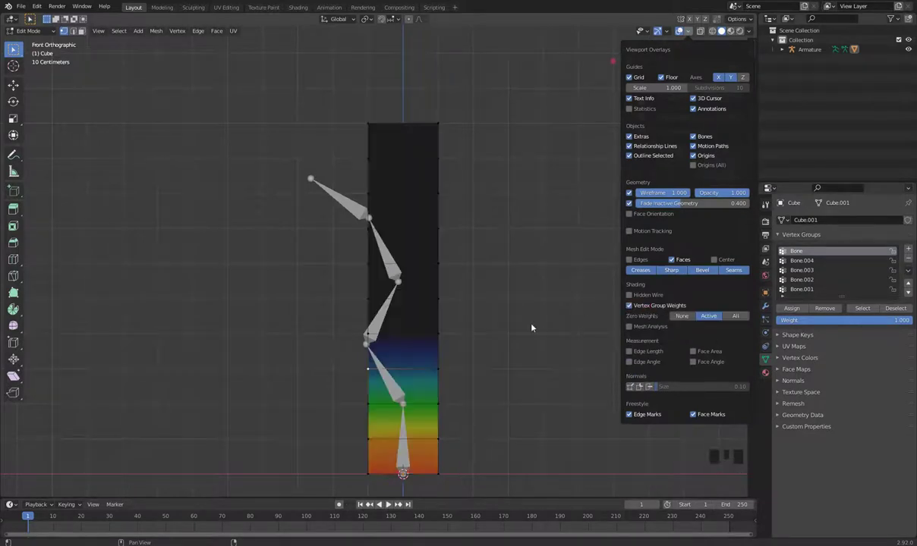
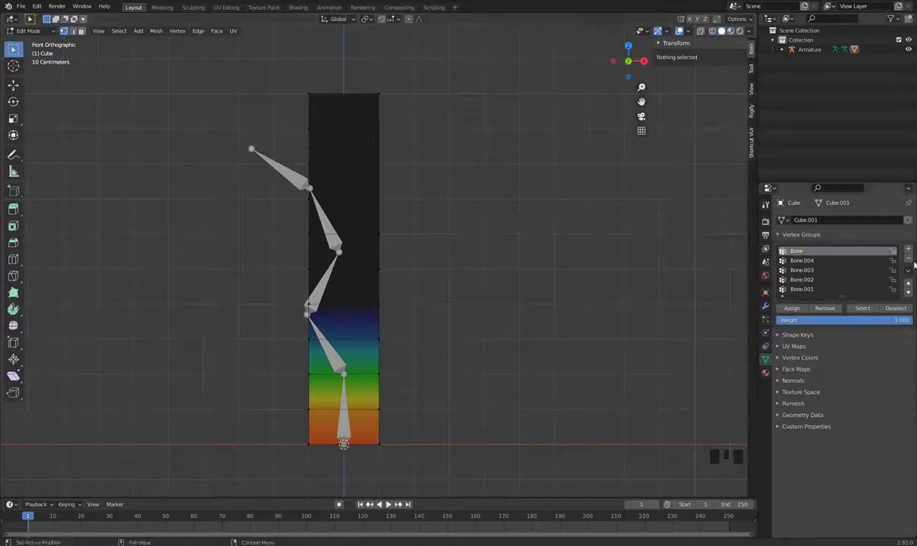
- Step through the vertex groups from Bone to Bone.001 to inspect each bone's weights
{"action": "scroll", "scroll_direction": "up", "scroll_amount": 3}
{"action": "key", "text": "Tab"}
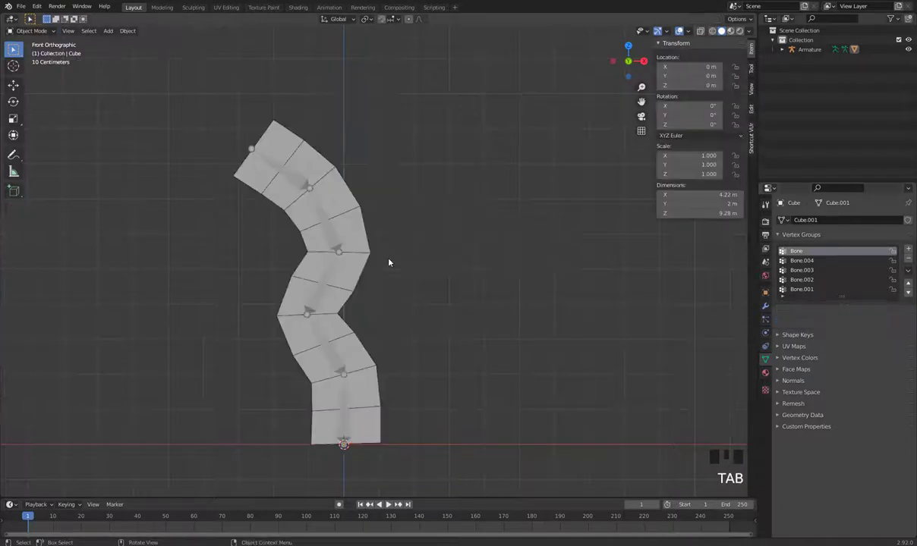
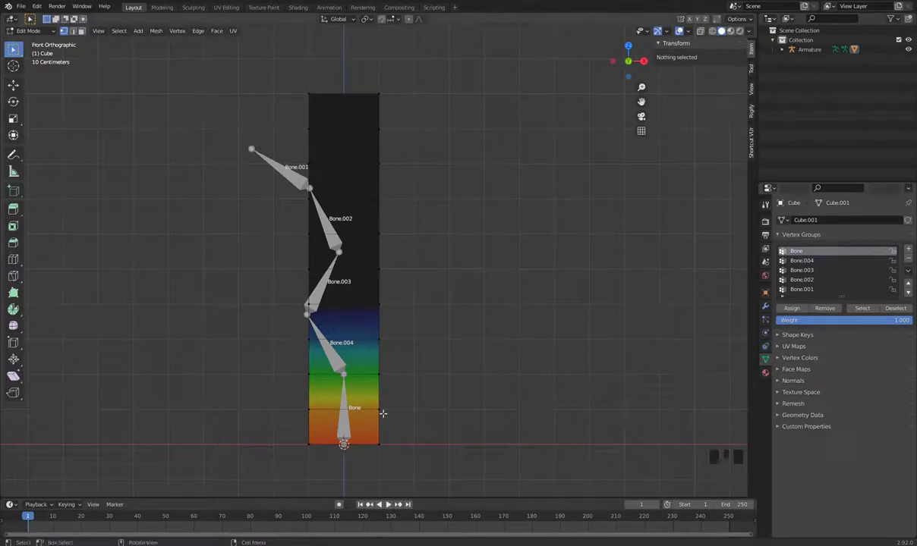
{"action": "left_click", "coordinate": [821, 260]}
{"action": "left_click", "coordinate": [820, 272]}
{"action": "left_click", "coordinate": [822, 283]}
{"action": "left_click", "coordinate": [822, 294]}
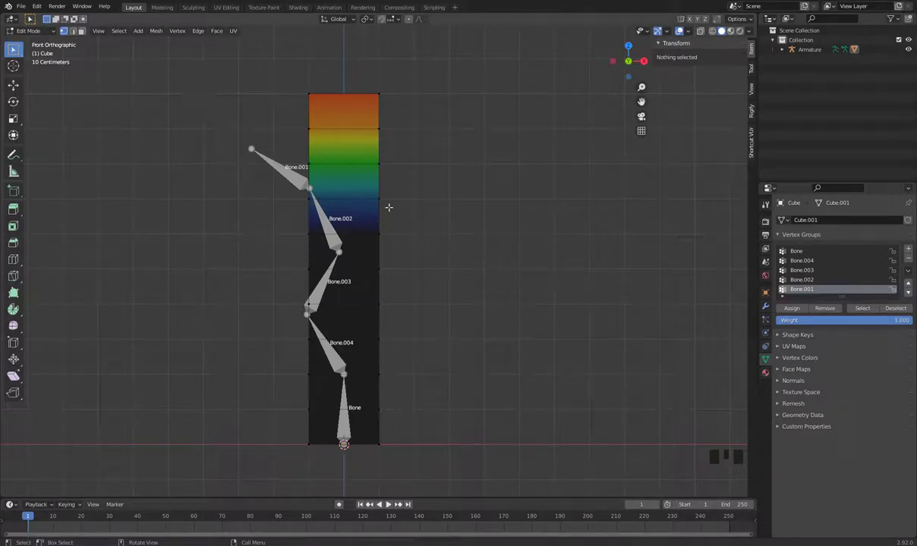
- Toggle modes and return the cube to Object Mode in its S-curve pose
{"action": "key", "text": "Tab"}
{"action": "key", "text": "Tab"}
{"action": "key", "text": "Tab"}
{"action": "key", "text": "Tab"}
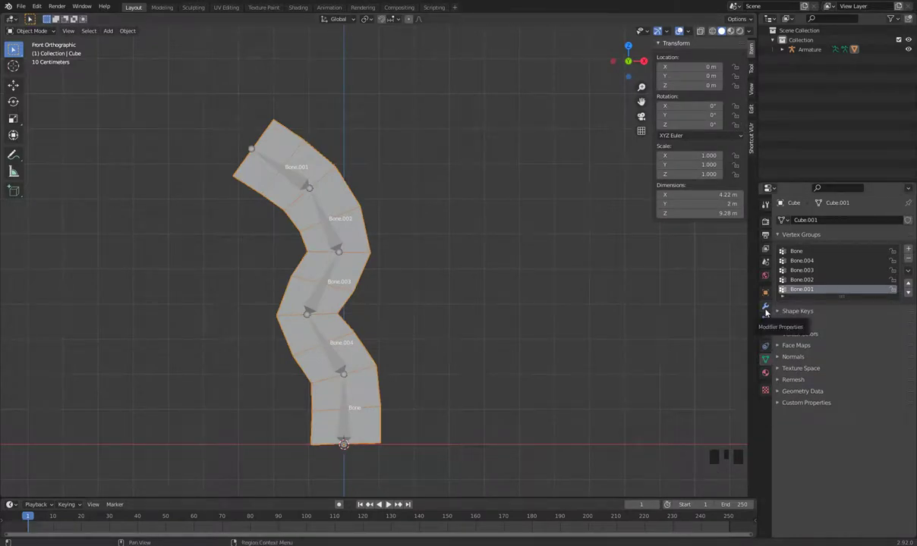
- Delete the empty Armature modifier, keeping only the one bound to Armature
{"action": "left_click", "coordinate": [771, 311]}
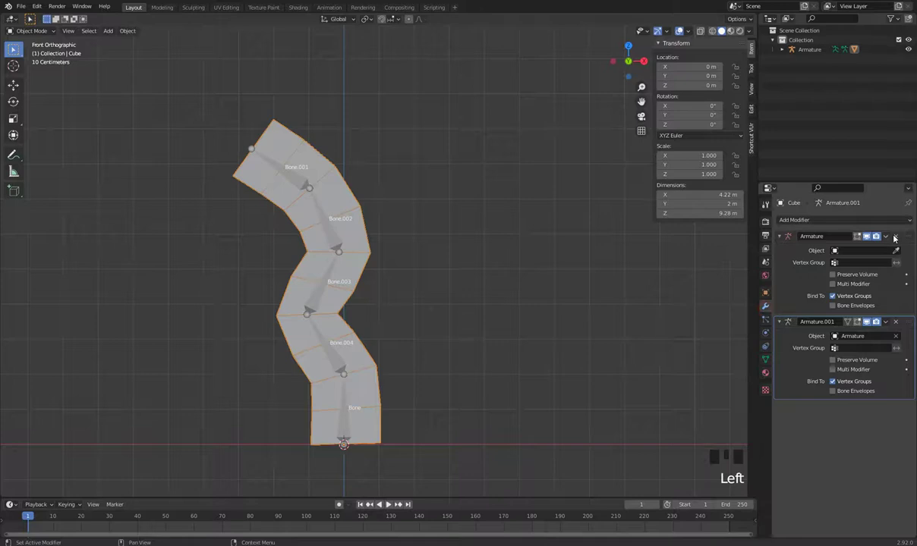
{"action": "left_click_drag", "start_coordinate": [900, 236], "coordinate": [844, 229]}
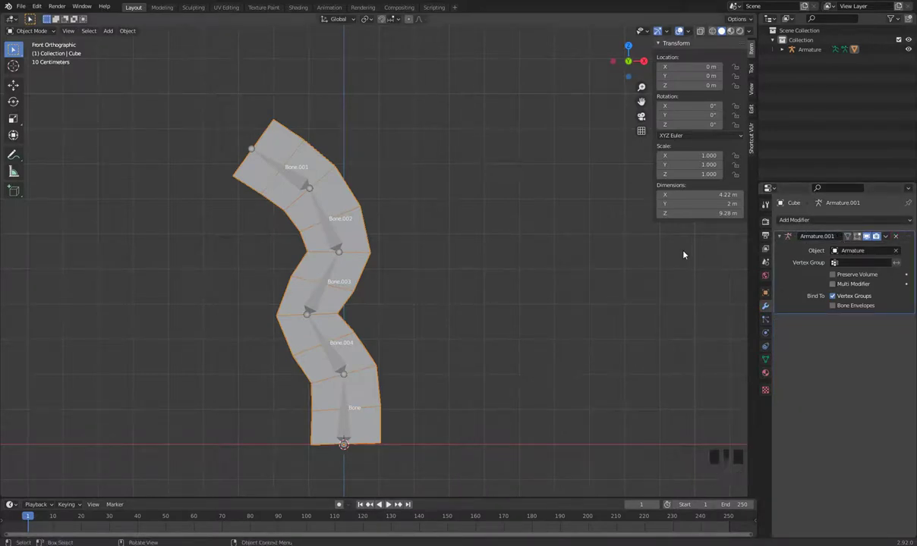
{"action": "left_click_drag", "start_coordinate": [833, 218], "coordinate": [847, 509]}
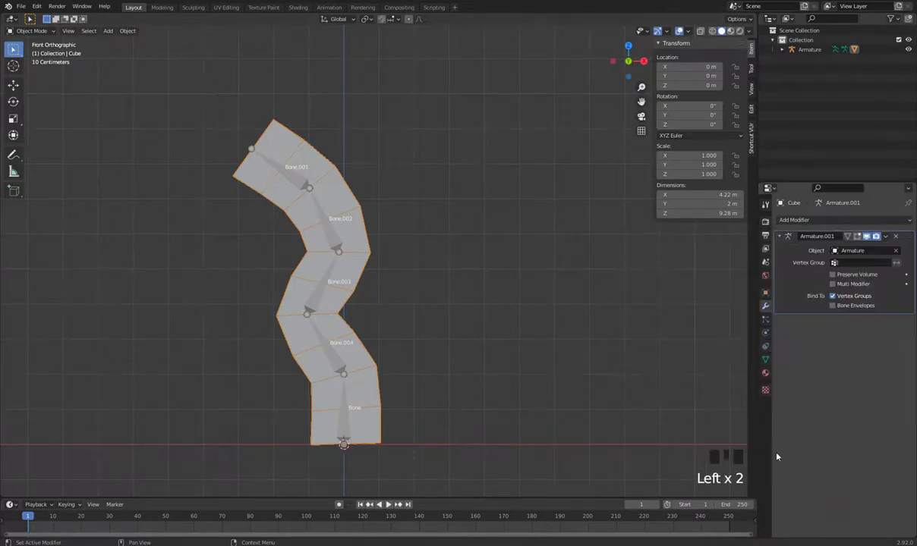